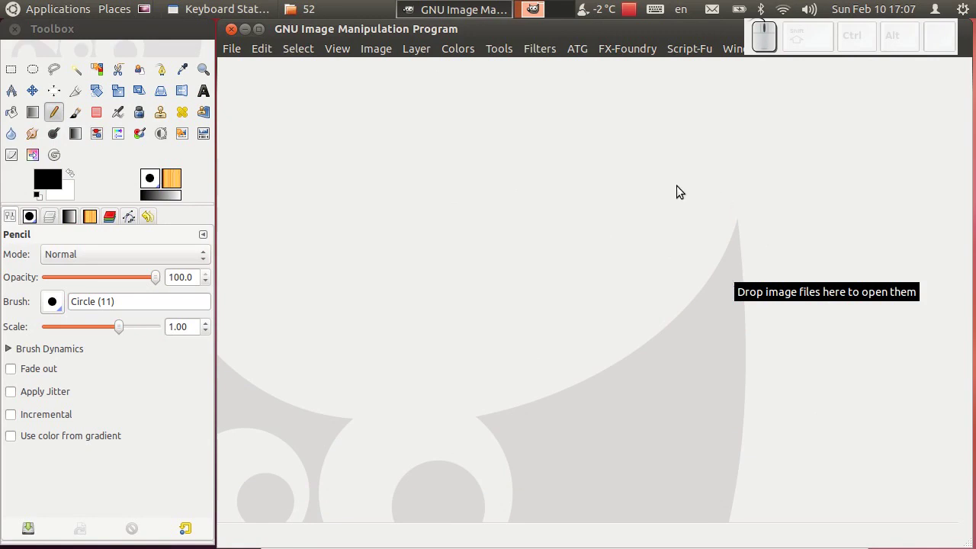
Create a new blank 1024×768 image and display its Layers list showing the Background layer
{"action": "left_click", "coordinate": [239, 54]}
{"action": "left_click", "coordinate": [245, 66]}
{"action": "left_click", "coordinate": [618, 140]}
{"action": "left_click", "coordinate": [512, 179]}
{"action": "left_click", "coordinate": [627, 301]}
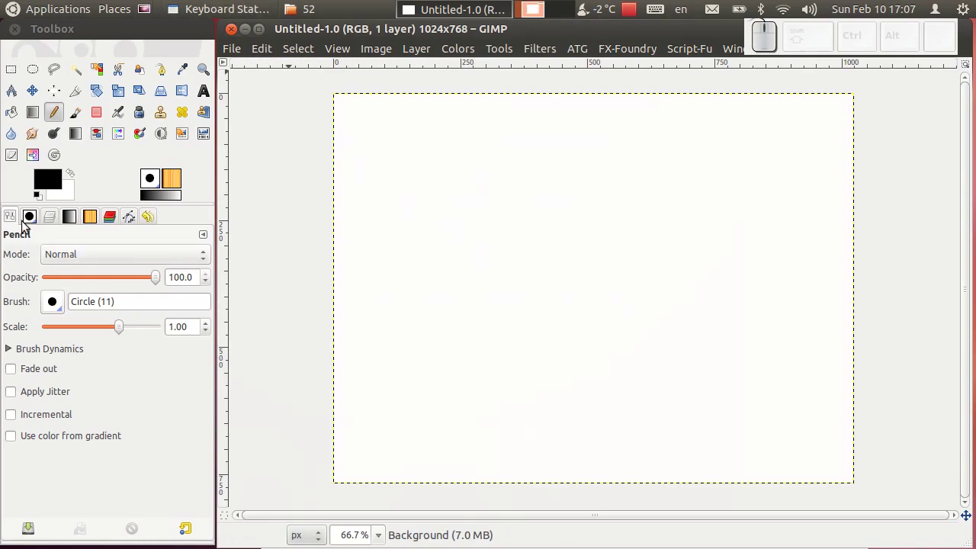
{"action": "left_click", "coordinate": [53, 217]}
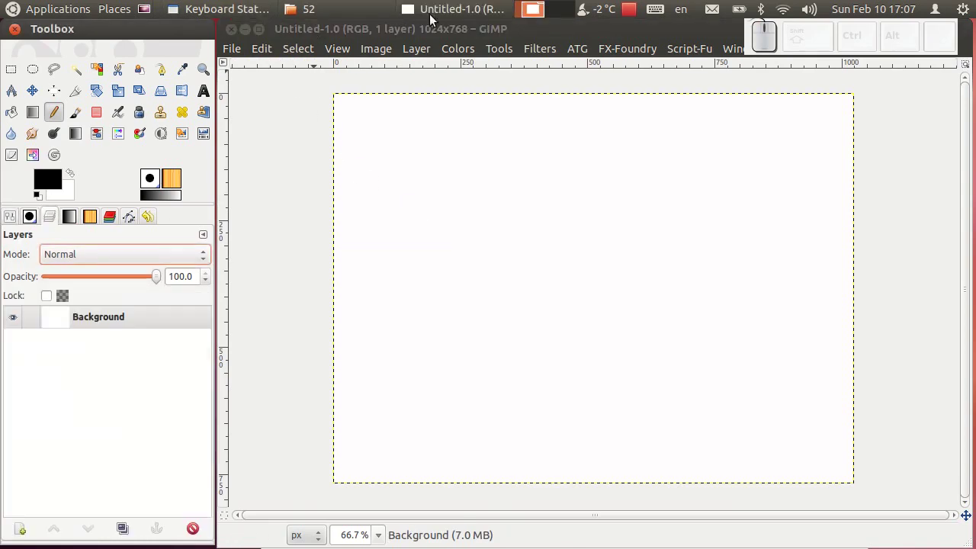
Drag both seagull JPG photos from the Nautilus folder onto the canvas as layers, then close the folder
{"action": "left_click", "coordinate": [380, 11]}
{"action": "left_click", "coordinate": [336, 241]}
{"action": "left_click_drag", "start_coordinate": [451, 242], "coordinate": [238, 291]}
{"action": "left_click_drag", "start_coordinate": [338, 241], "coordinate": [394, 312]}
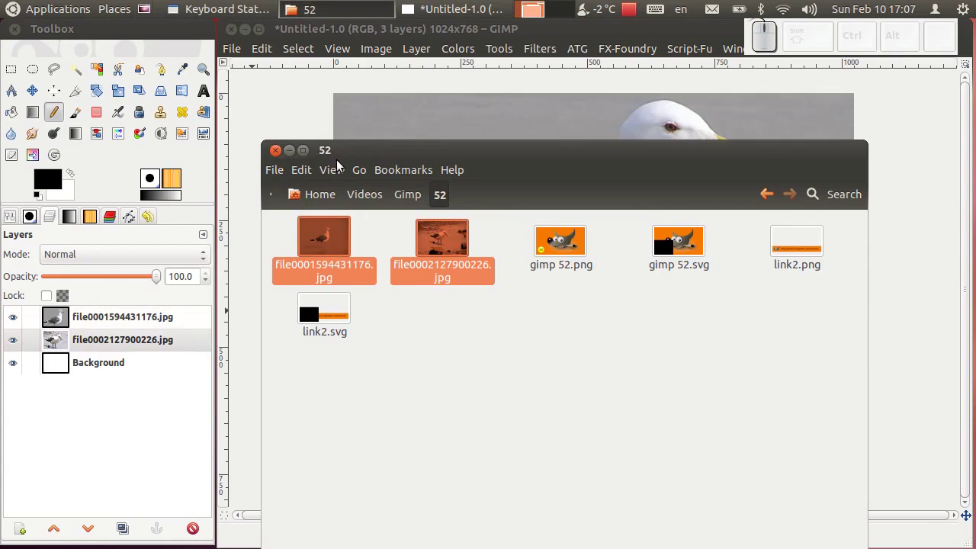
{"action": "left_click", "coordinate": [277, 150]}
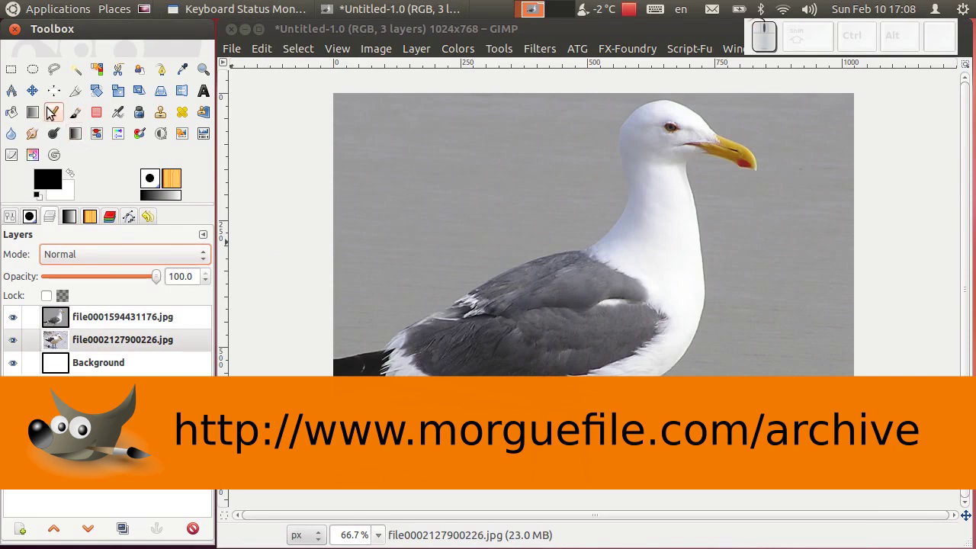
With the Move tool, hide the grey-winged gull layer and shift the beach gull photo toward the right
{"action": "left_click", "coordinate": [43, 93]}
{"action": "left_click_drag", "start_coordinate": [163, 318], "coordinate": [22, 347]}
{"action": "left_click", "coordinate": [20, 319]}
{"action": "left_click_drag", "start_coordinate": [525, 276], "coordinate": [45, 114]}
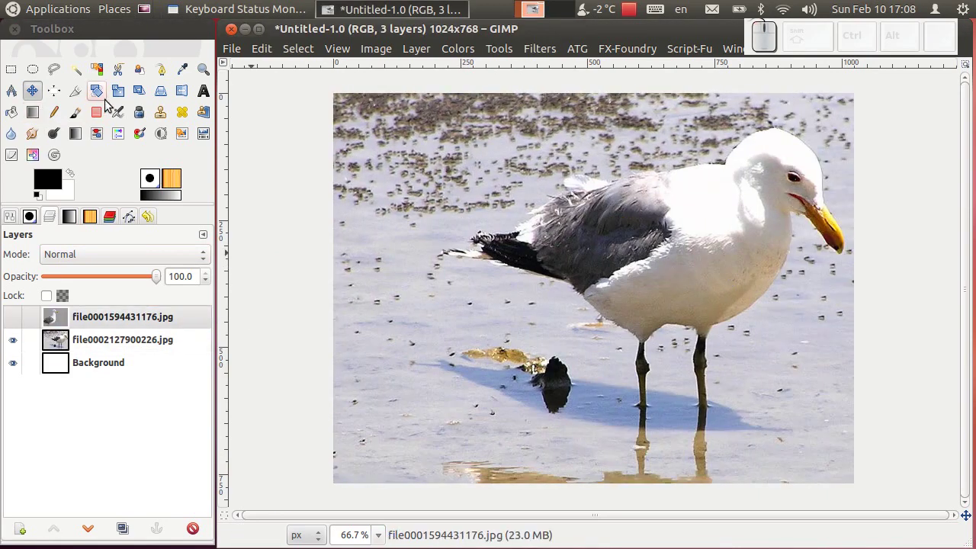
{"action": "left_click", "coordinate": [186, 96]}
{"action": "left_click", "coordinate": [109, 340]}
{"action": "left_click", "coordinate": [630, 312]}
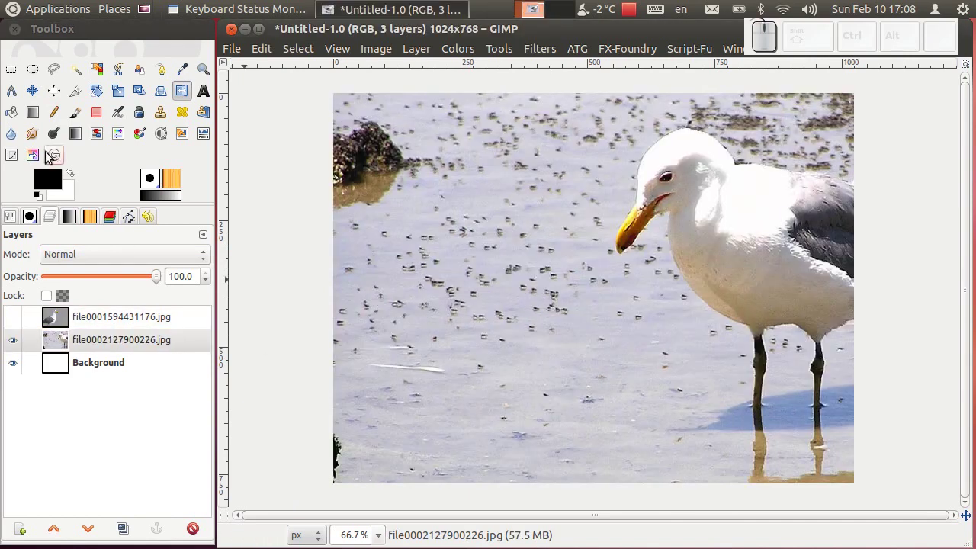
{"action": "left_click_drag", "start_coordinate": [45, 98], "coordinate": [708, 270]}
{"action": "left_click_drag", "start_coordinate": [15, 324], "coordinate": [16, 323]}
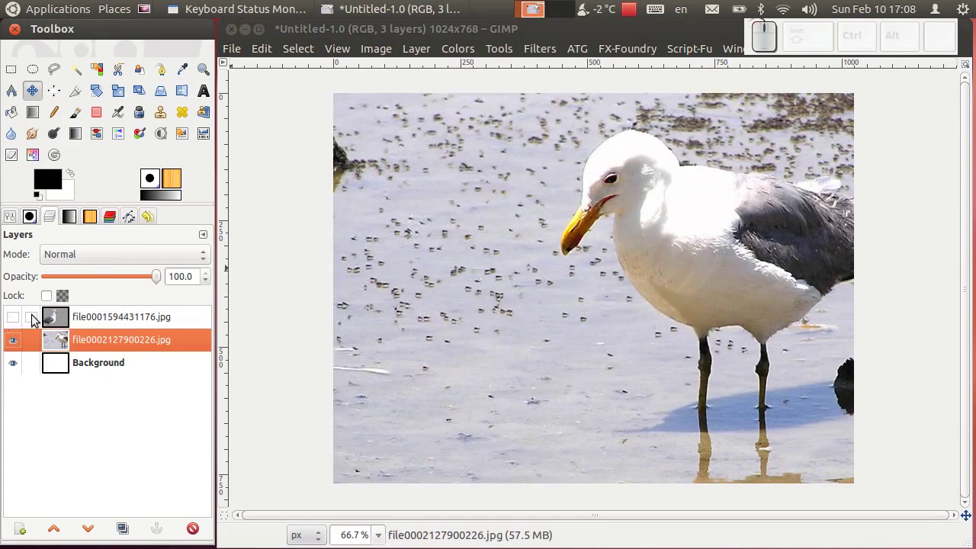
{"action": "left_click_drag", "start_coordinate": [661, 263], "coordinate": [31, 326]}
{"action": "left_click_drag", "start_coordinate": [14, 323], "coordinate": [13, 322]}
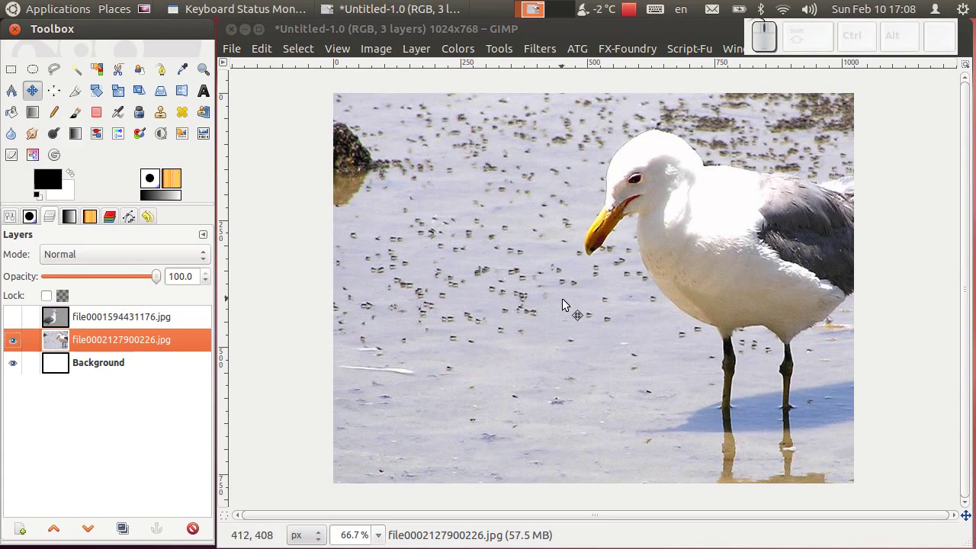
Show the grey-winged gull layer again, make it active and move it toward the left
{"action": "left_click", "coordinate": [670, 273]}
{"action": "left_click", "coordinate": [21, 323]}
{"action": "left_click_drag", "start_coordinate": [19, 321], "coordinate": [148, 318]}
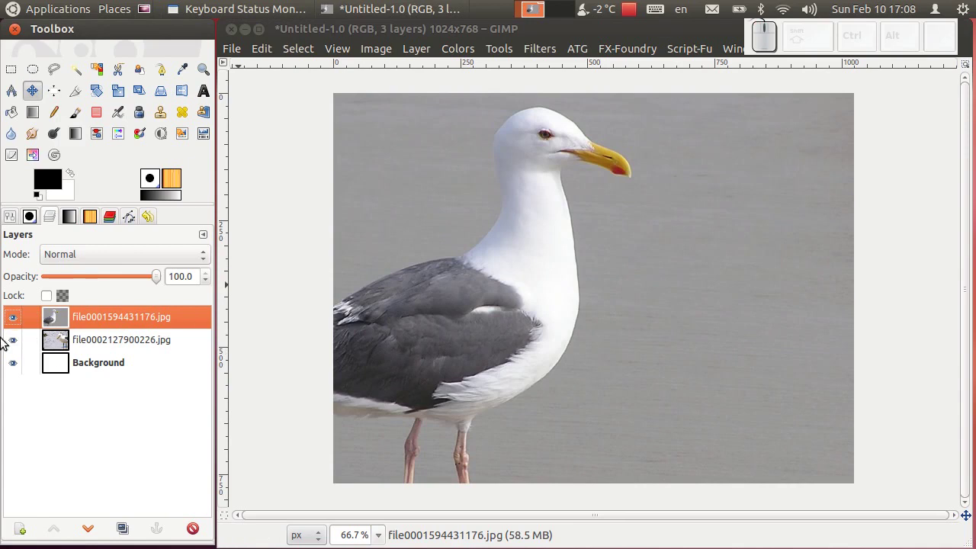
{"action": "left_click", "coordinate": [16, 349]}
{"action": "left_click", "coordinate": [20, 347]}
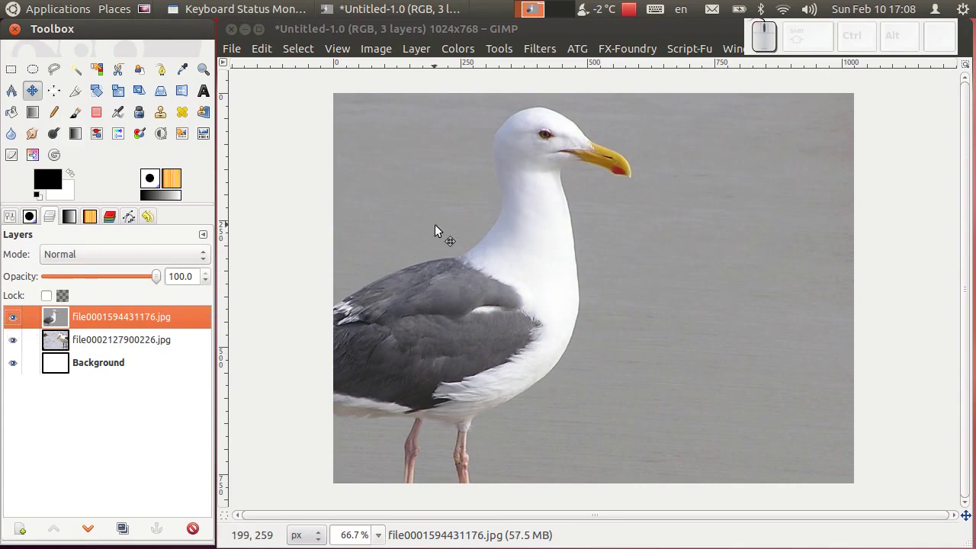
Add a White (full opacity) layer mask to the grey-winged gull layer
{"action": "right_click", "coordinate": [120, 324]}
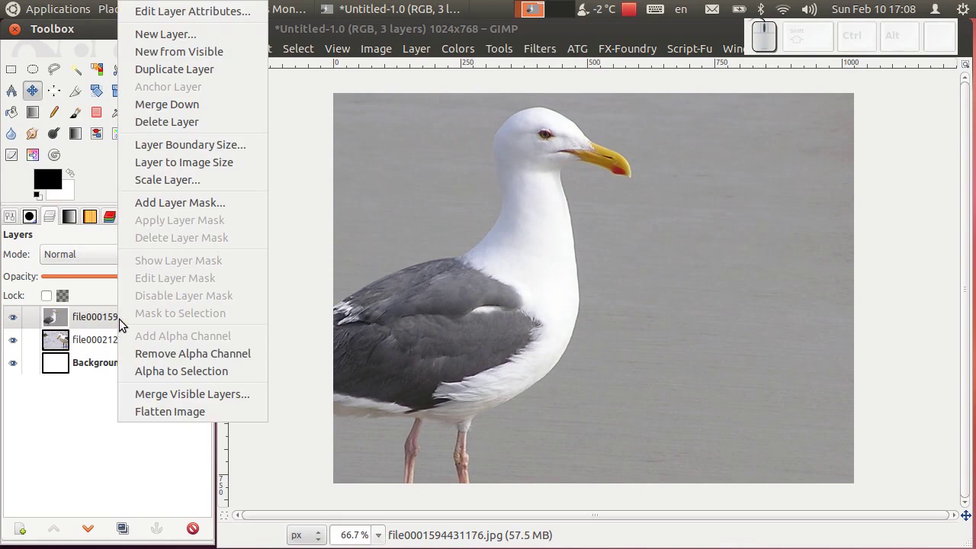
{"action": "left_click", "coordinate": [199, 203]}
{"action": "left_click", "coordinate": [560, 405]}
{"action": "left_click", "coordinate": [98, 321]}
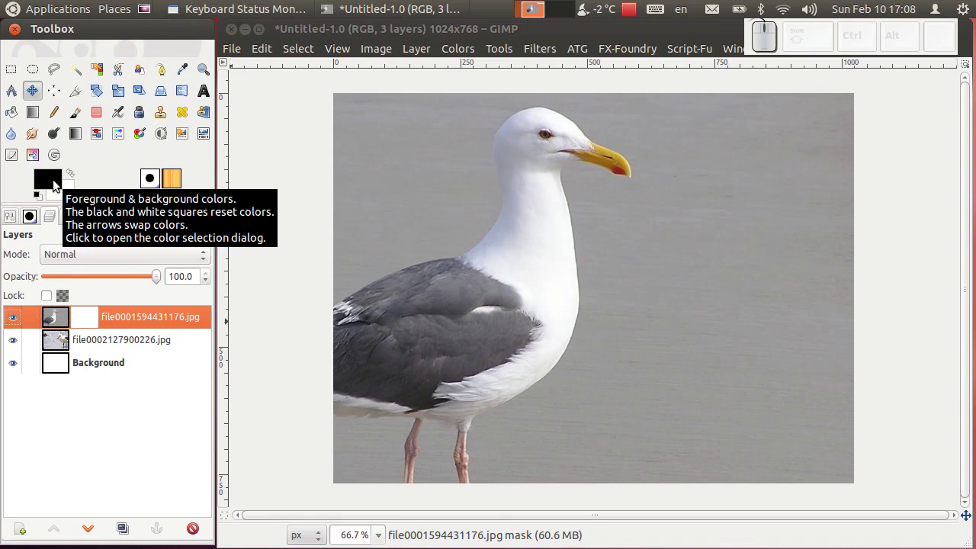
Reset the painting colours to black foreground and white background
{"action": "left_click_drag", "start_coordinate": [57, 184], "coordinate": [171, 169]}
{"action": "left_click", "coordinate": [265, 227]}
{"action": "left_click", "coordinate": [360, 278]}
{"action": "left_click", "coordinate": [72, 195]}
{"action": "left_click", "coordinate": [293, 223]}
{"action": "left_click_drag", "start_coordinate": [44, 201], "coordinate": [77, 205]}
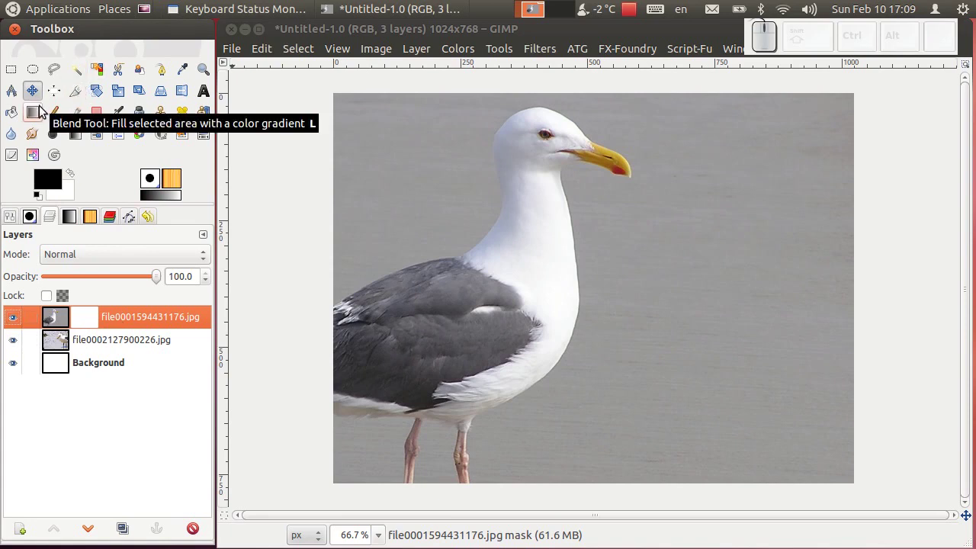
Draw a black-to-white linear gradient across the mask and make the mask the edit target
{"action": "left_click", "coordinate": [42, 114]}
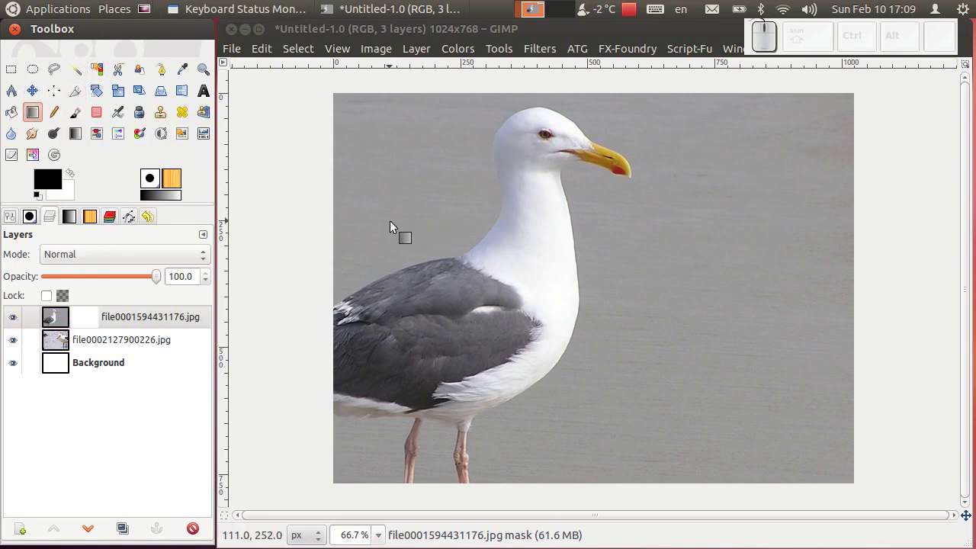
{"action": "left_click_drag", "start_coordinate": [662, 266], "coordinate": [523, 270]}
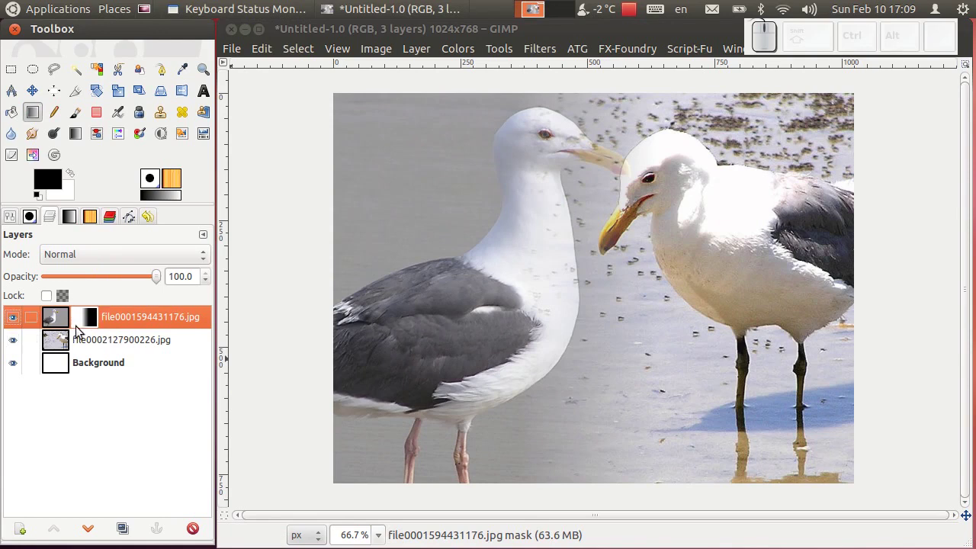
{"action": "left_click", "coordinate": [53, 325]}
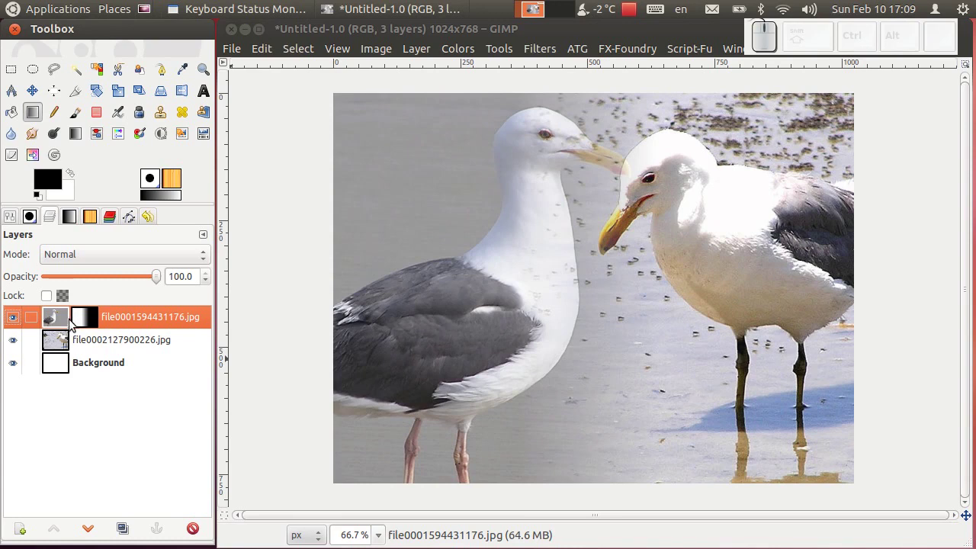
{"action": "left_click", "coordinate": [91, 324]}
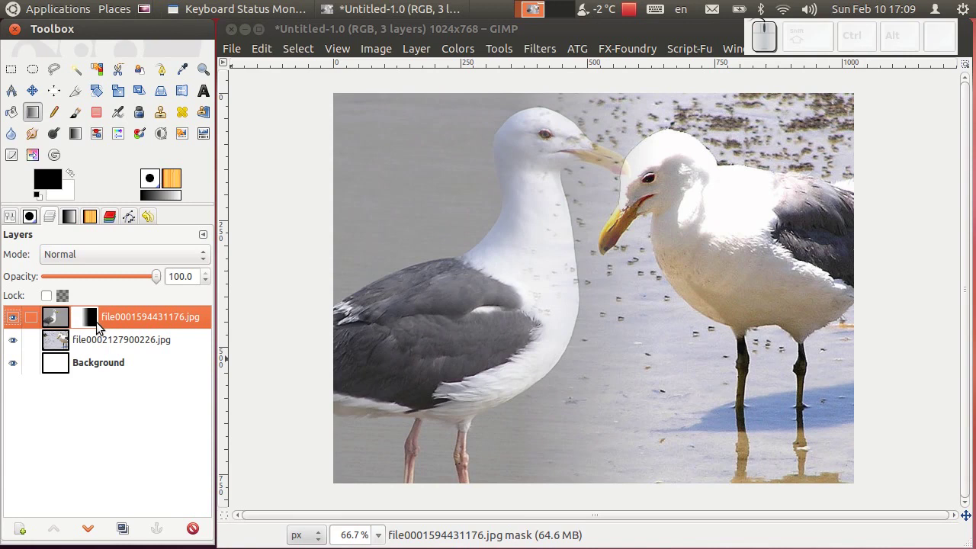
{"action": "left_click", "coordinate": [102, 326]}
Redraw the gradient across the middle of the image to adjust the fade between the gulls
{"action": "left_click", "coordinate": [581, 365]}
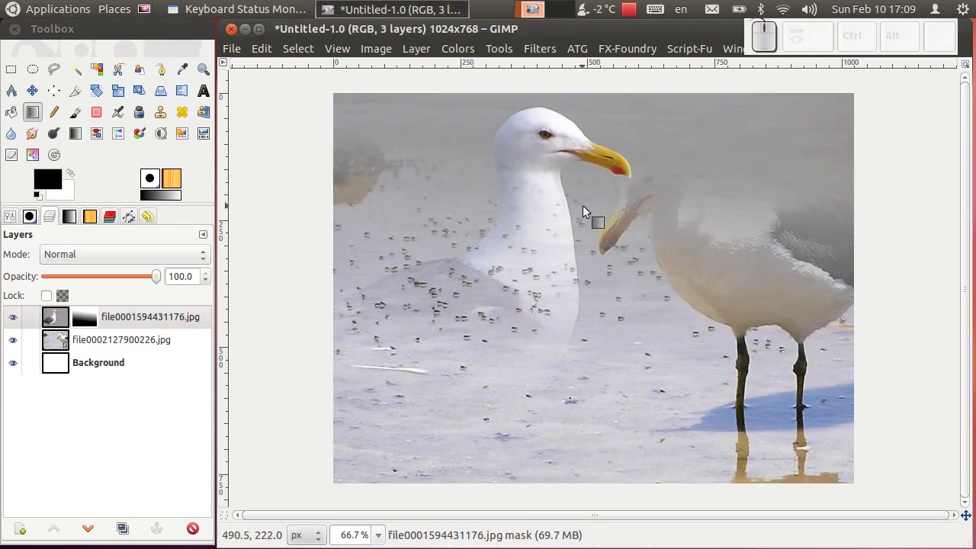
{"action": "left_click_drag", "start_coordinate": [683, 220], "coordinate": [505, 225]}
{"action": "right_click", "coordinate": [100, 316]}
{"action": "left_click_drag", "start_coordinate": [151, 269], "coordinate": [152, 264]}
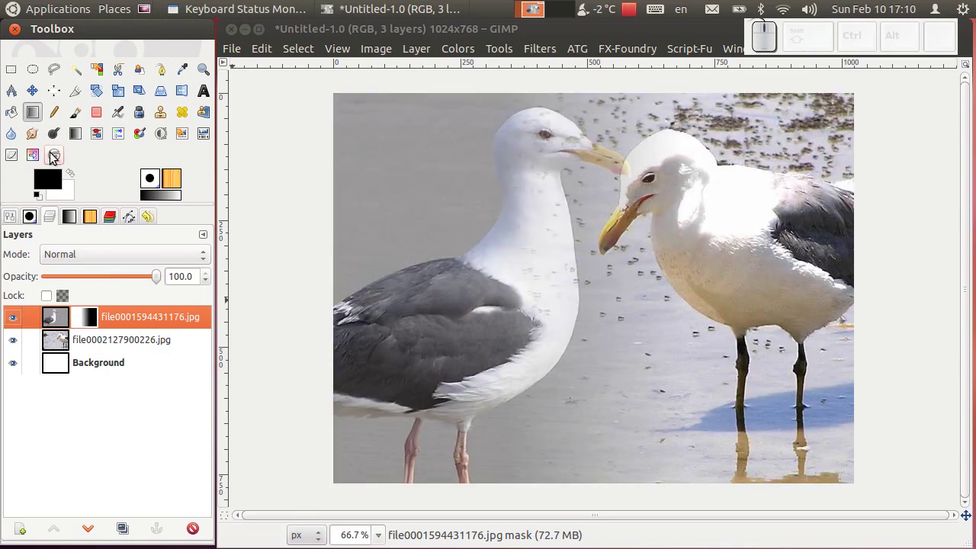
Keep the FG to BG (RGB) gradient in the Blend tool options
{"action": "left_click_drag", "start_coordinate": [32, 113], "coordinate": [32, 112]}
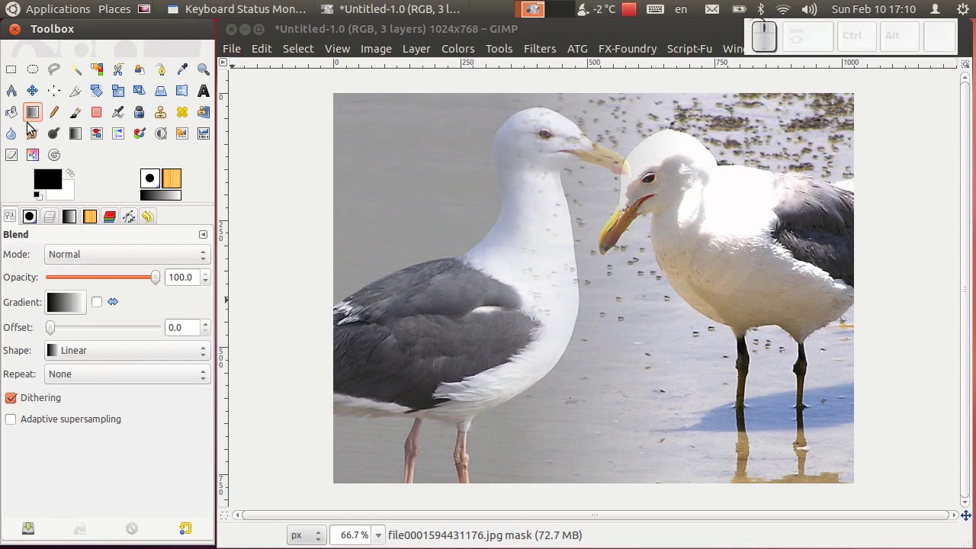
{"action": "left_click_drag", "start_coordinate": [71, 310], "coordinate": [71, 310]}
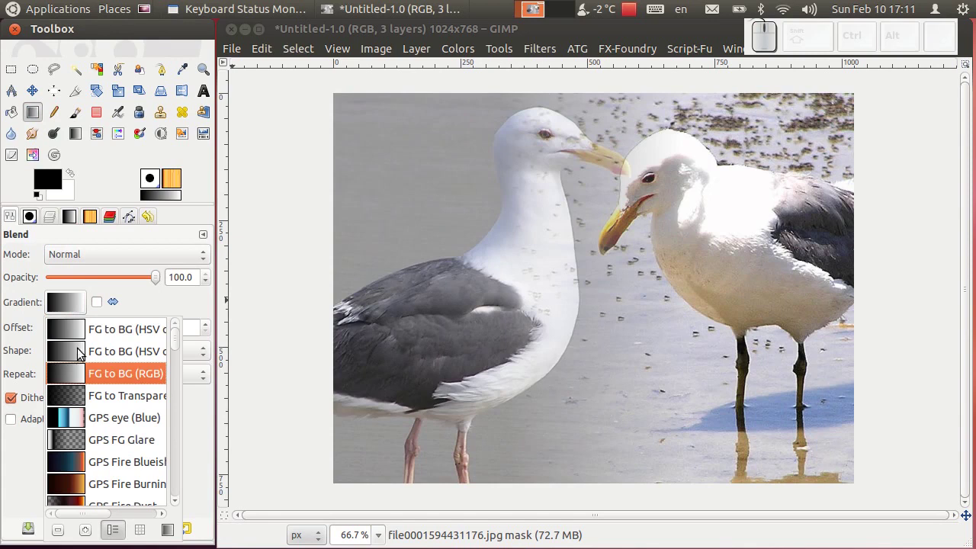
{"action": "left_click_drag", "start_coordinate": [82, 378], "coordinate": [129, 366]}
{"action": "left_click", "coordinate": [154, 308]}
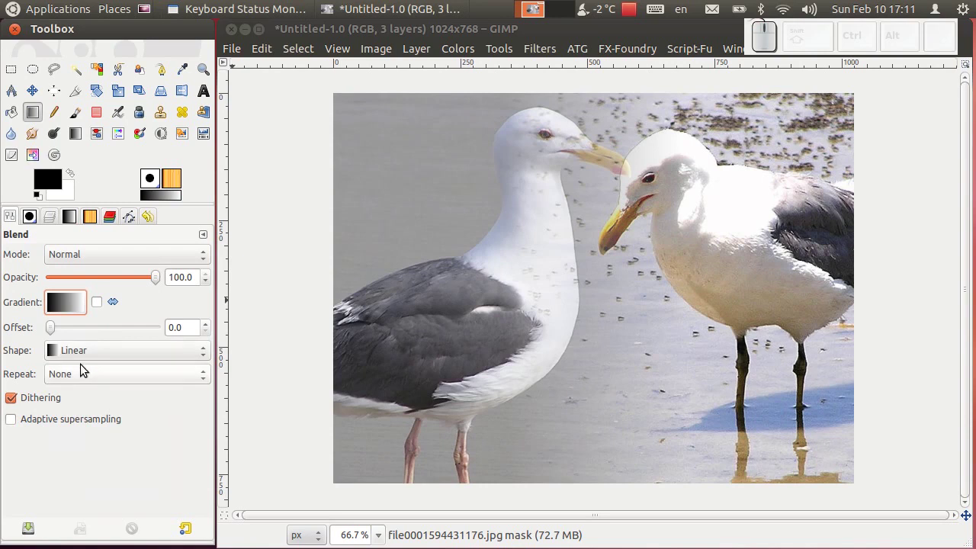
{"action": "left_click", "coordinate": [80, 352]}
Redraw the linear gradient across the mask several times with different spans for a softer blend
{"action": "left_click_drag", "start_coordinate": [80, 364], "coordinate": [472, 226]}
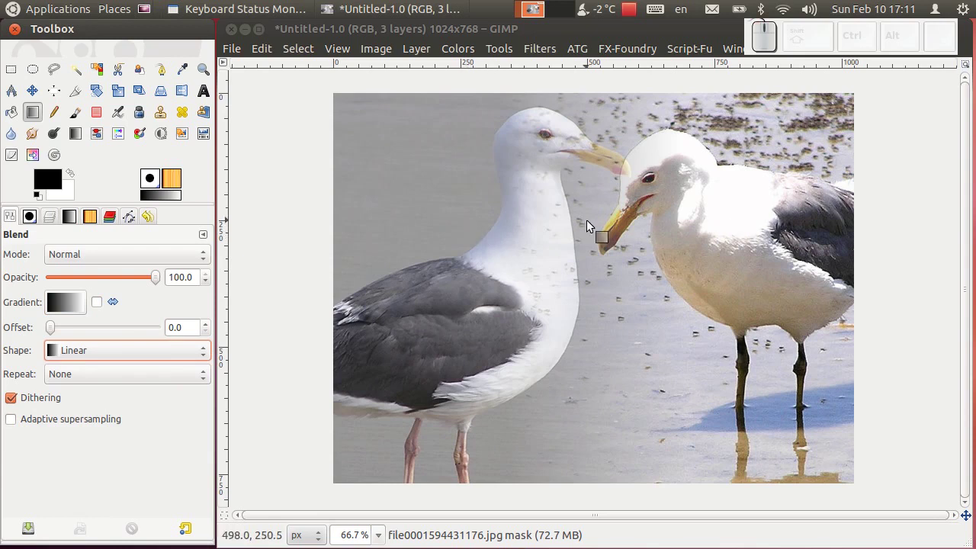
{"action": "left_click_drag", "start_coordinate": [404, 241], "coordinate": [820, 240]}
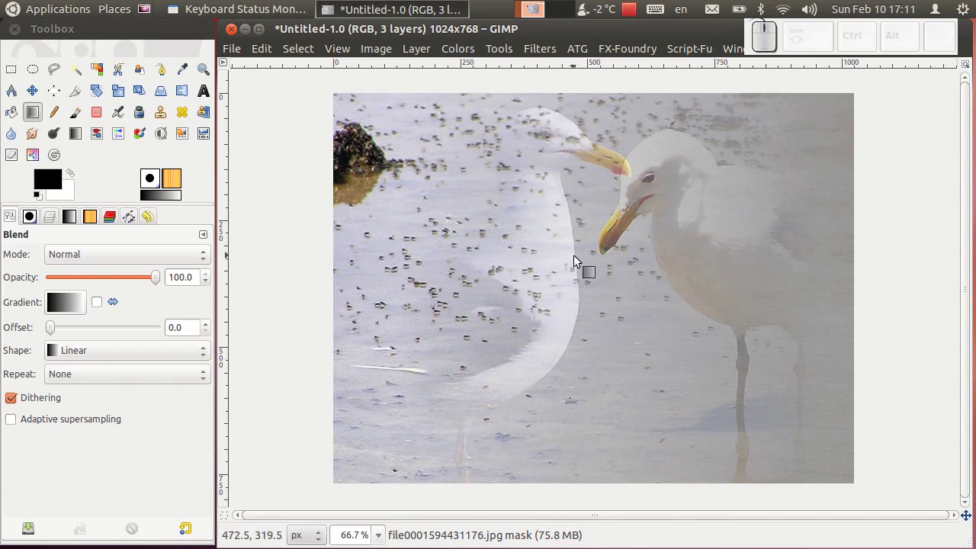
{"action": "left_click_drag", "start_coordinate": [574, 259], "coordinate": [612, 258]}
{"action": "left_click_drag", "start_coordinate": [619, 258], "coordinate": [574, 258]}
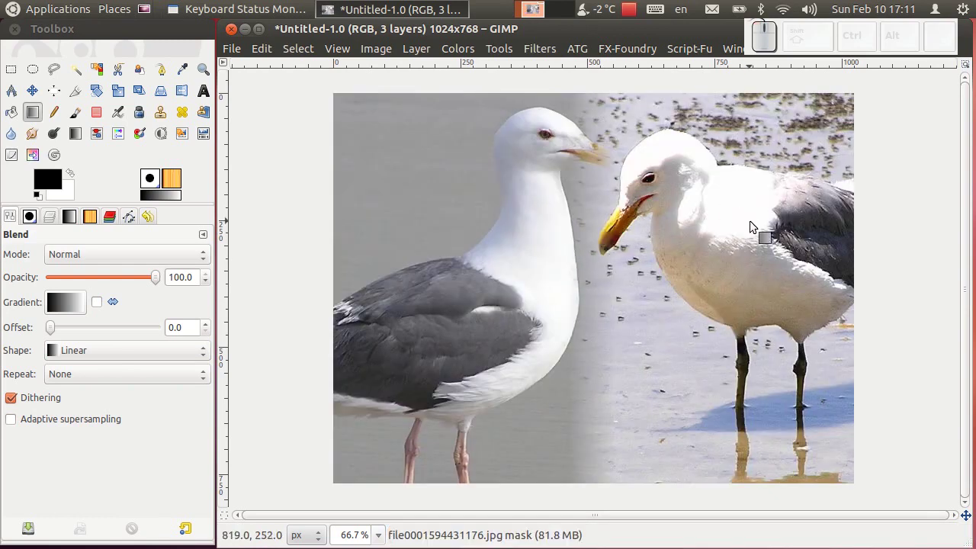
{"action": "left_click_drag", "start_coordinate": [795, 272], "coordinate": [378, 275]}
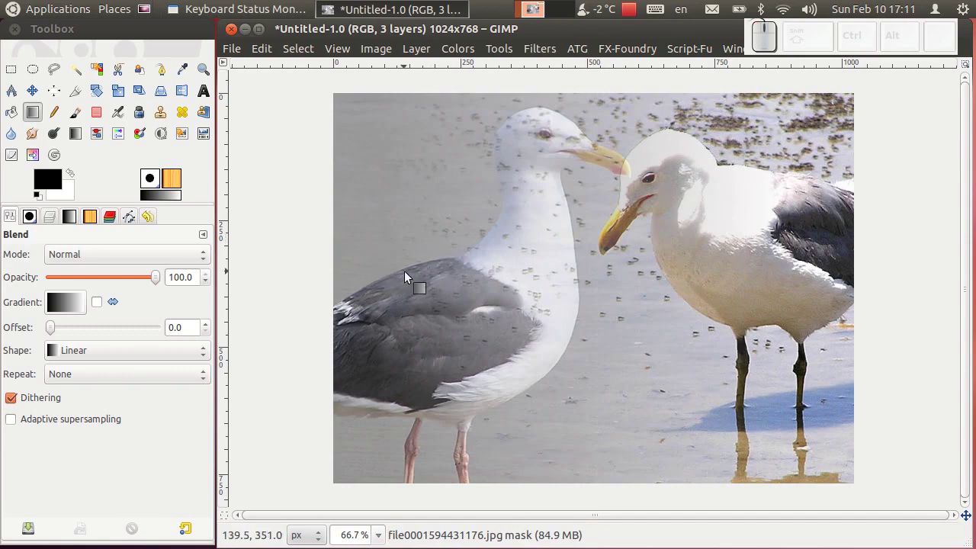
{"action": "left_click", "coordinate": [125, 359]}
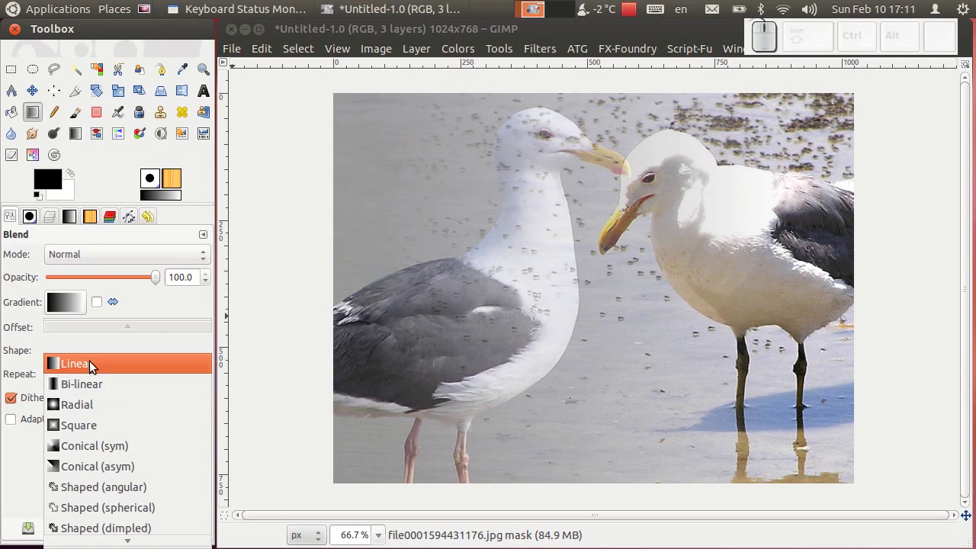
Try a radial gradient shape on the mask, redrawing it several times
{"action": "left_click", "coordinate": [108, 388]}
{"action": "left_click_drag", "start_coordinate": [678, 293], "coordinate": [504, 291]}
{"action": "left_click", "coordinate": [556, 274]}
{"action": "left_click", "coordinate": [173, 356]}
{"action": "left_click_drag", "start_coordinate": [130, 361], "coordinate": [665, 225]}
{"action": "left_click_drag", "start_coordinate": [650, 185], "coordinate": [696, 260]}
{"action": "left_click_drag", "start_coordinate": [672, 182], "coordinate": [512, 315]}
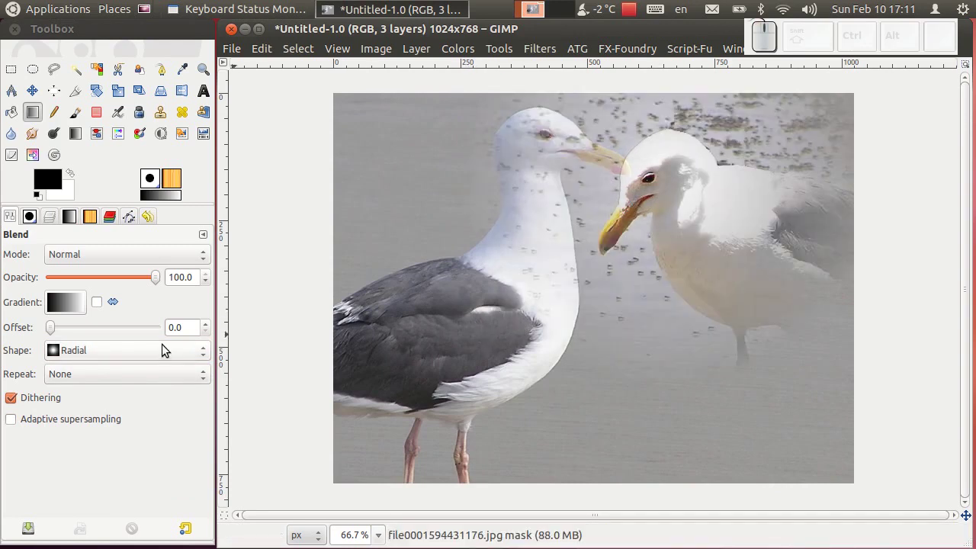
Fill the mask back to solid white and enable Show Layer Mask to display it on canvas
{"action": "left_click", "coordinate": [168, 358]}
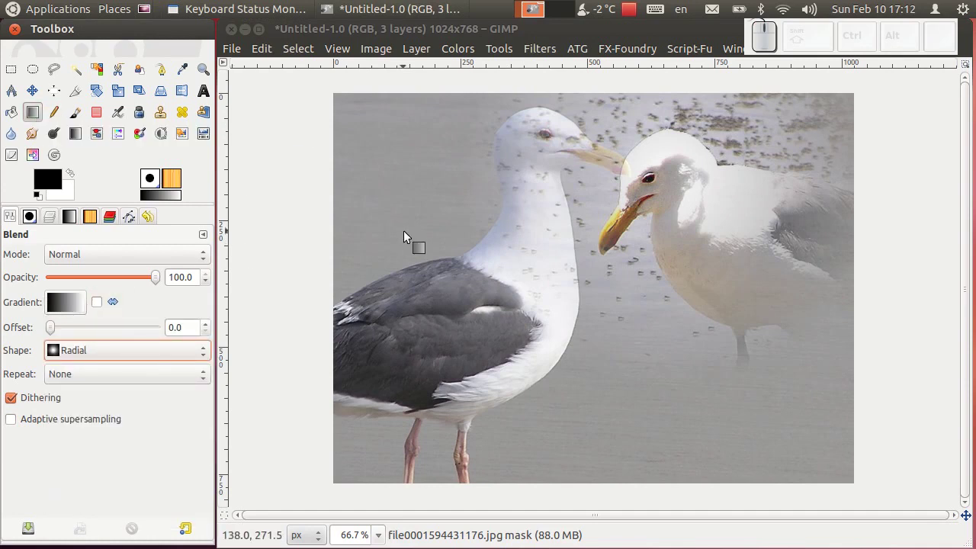
{"action": "left_click", "coordinate": [134, 310]}
{"action": "left_click", "coordinate": [95, 320]}
{"action": "left_click_drag", "start_coordinate": [91, 318], "coordinate": [90, 318]}
{"action": "left_click", "coordinate": [135, 262]}
{"action": "left_click_drag", "start_coordinate": [75, 198], "coordinate": [79, 324]}
{"action": "left_click_drag", "start_coordinate": [82, 317], "coordinate": [128, 274]}
{"action": "left_click_drag", "start_coordinate": [132, 267], "coordinate": [53, 332]}
Switch to the Free Select tool for a polygon selection
{"action": "right_click", "coordinate": [84, 327]}
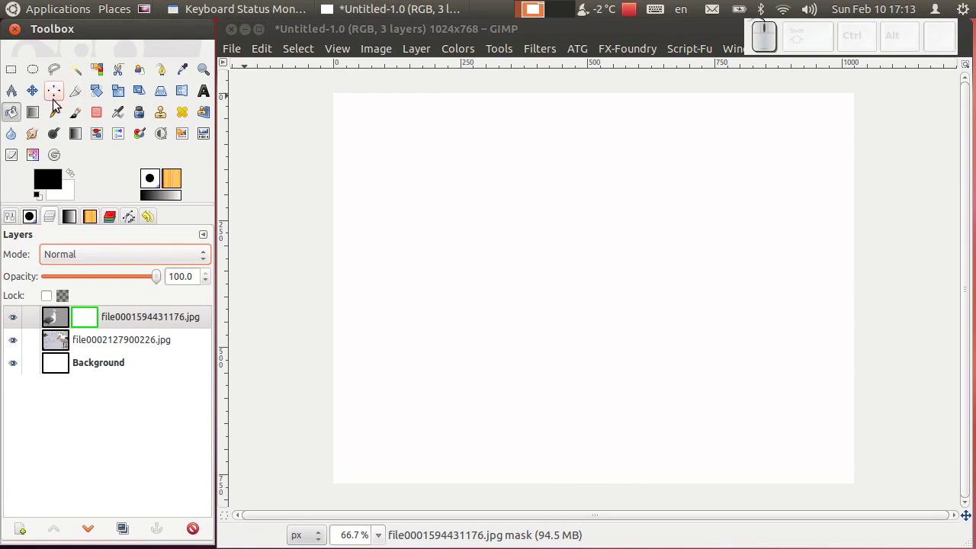
{"action": "left_click_drag", "start_coordinate": [38, 75], "coordinate": [63, 76]}
{"action": "left_click", "coordinate": [63, 76]}
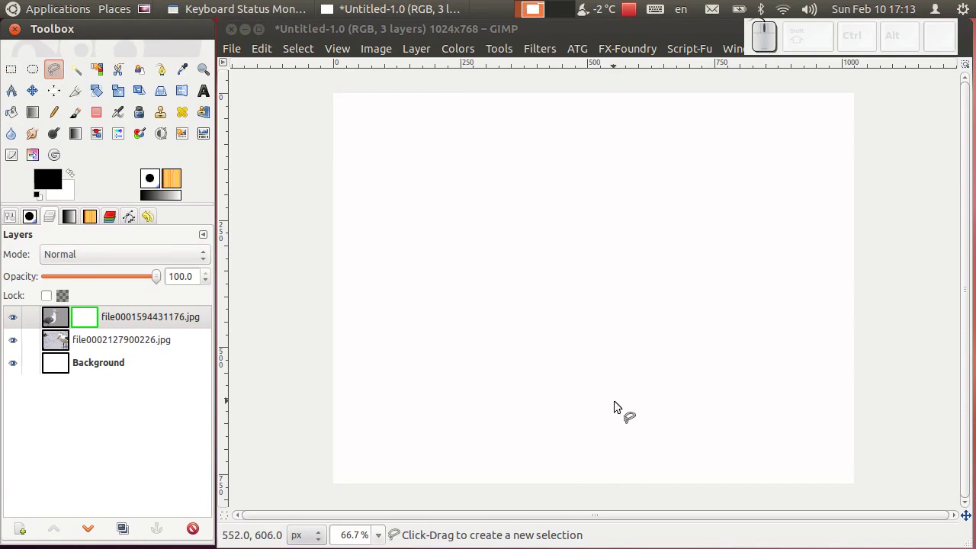
Outline a zigzag polygon down the middle and around the right edges of the image, closing it at the top
{"action": "left_click_drag", "start_coordinate": [588, 90], "coordinate": [501, 205]}
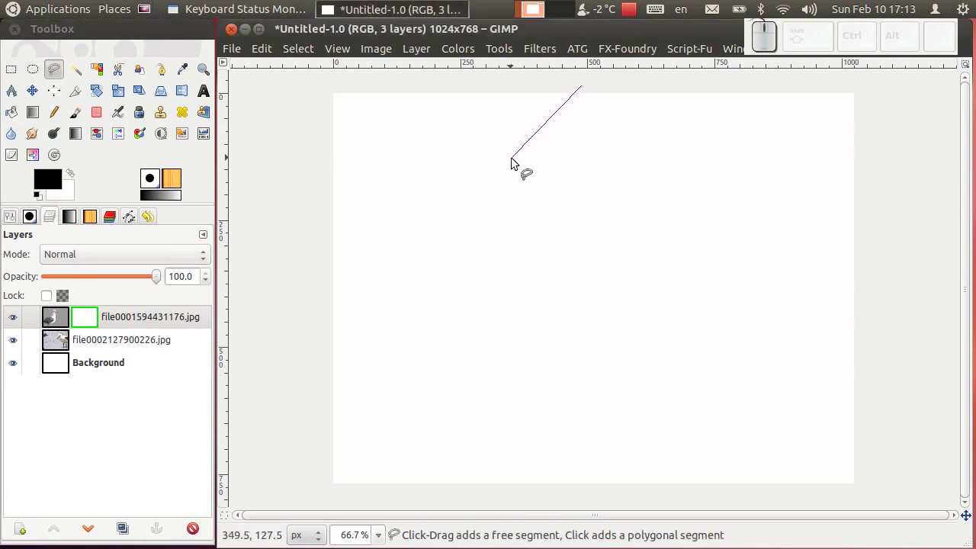
{"action": "left_click_drag", "start_coordinate": [517, 163], "coordinate": [631, 197]}
{"action": "left_click", "coordinate": [642, 197]}
{"action": "left_click", "coordinate": [488, 346]}
{"action": "left_click", "coordinate": [612, 416]}
{"action": "left_click", "coordinate": [730, 440]}
{"action": "left_click", "coordinate": [701, 499]}
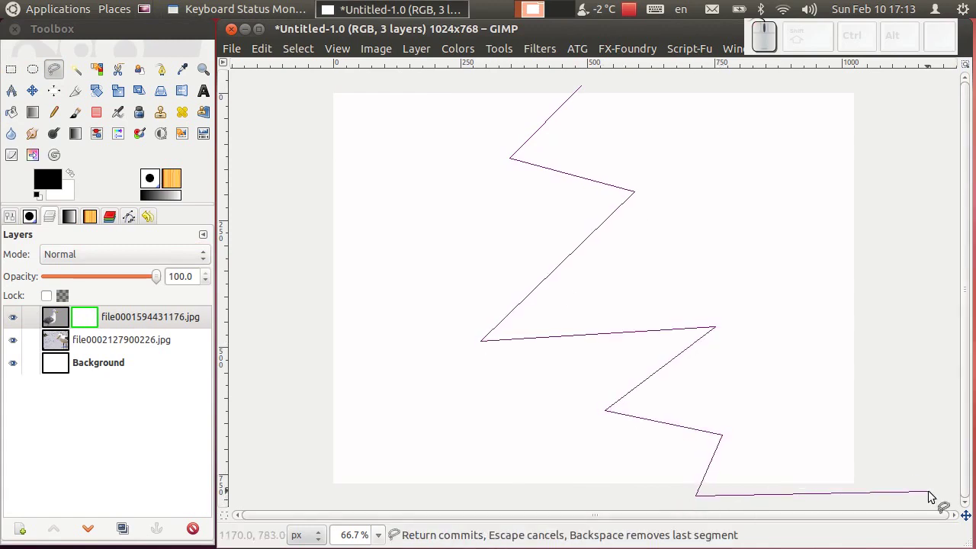
{"action": "left_click", "coordinate": [913, 503]}
{"action": "left_click", "coordinate": [899, 83]}
{"action": "left_click", "coordinate": [591, 87]}
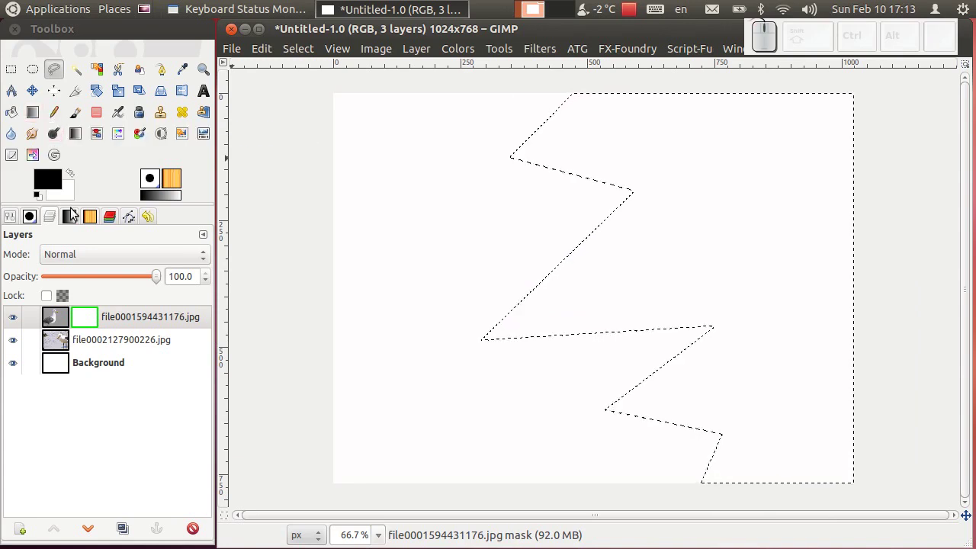
Fill the zigzag selection on the mask with black and clear the selection with Select > None
{"action": "left_click_drag", "start_coordinate": [61, 186], "coordinate": [700, 198]}
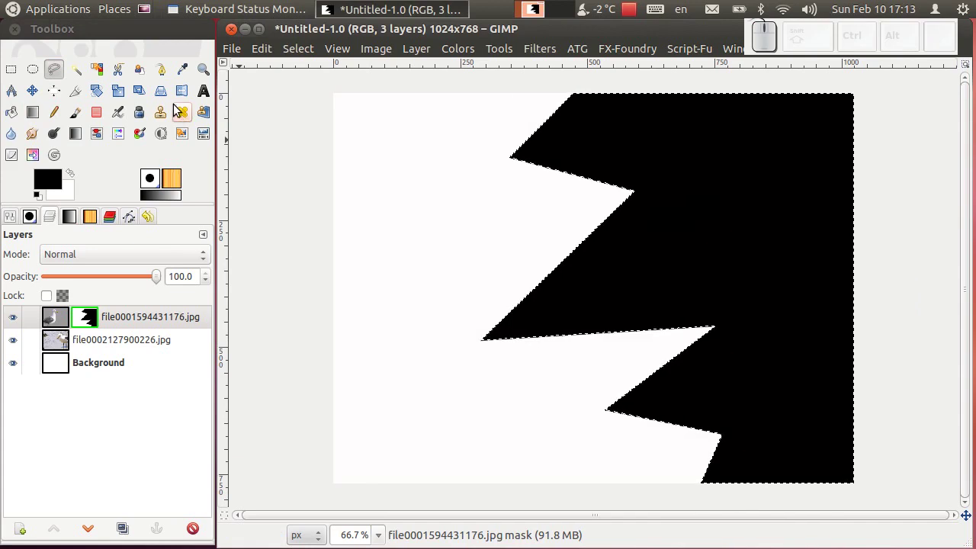
{"action": "left_click", "coordinate": [313, 57]}
{"action": "left_click", "coordinate": [312, 91]}
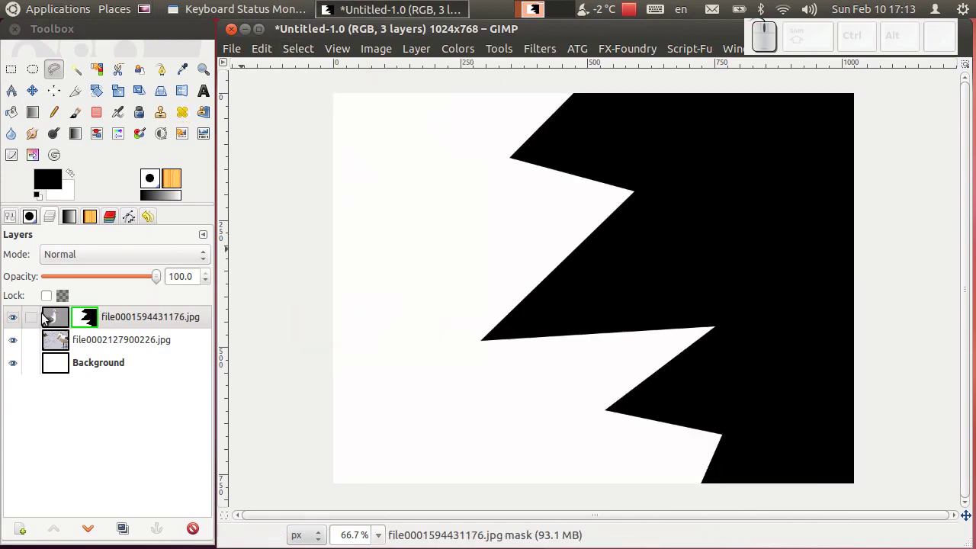
Toggle Show Layer Mask off to check the jagged split, then back on
{"action": "left_click_drag", "start_coordinate": [84, 319], "coordinate": [129, 276]}
{"action": "left_click", "coordinate": [129, 265]}
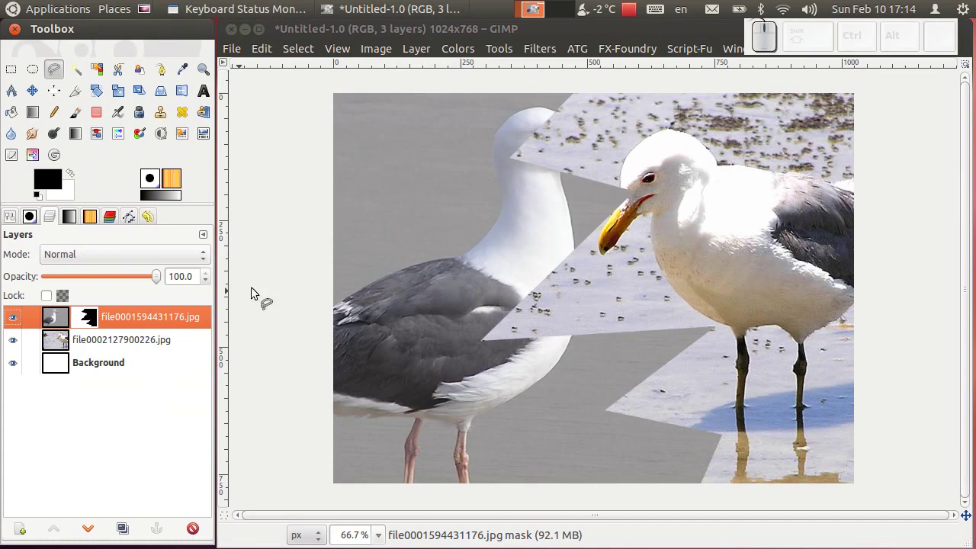
{"action": "left_click_drag", "start_coordinate": [91, 325], "coordinate": [176, 247]}
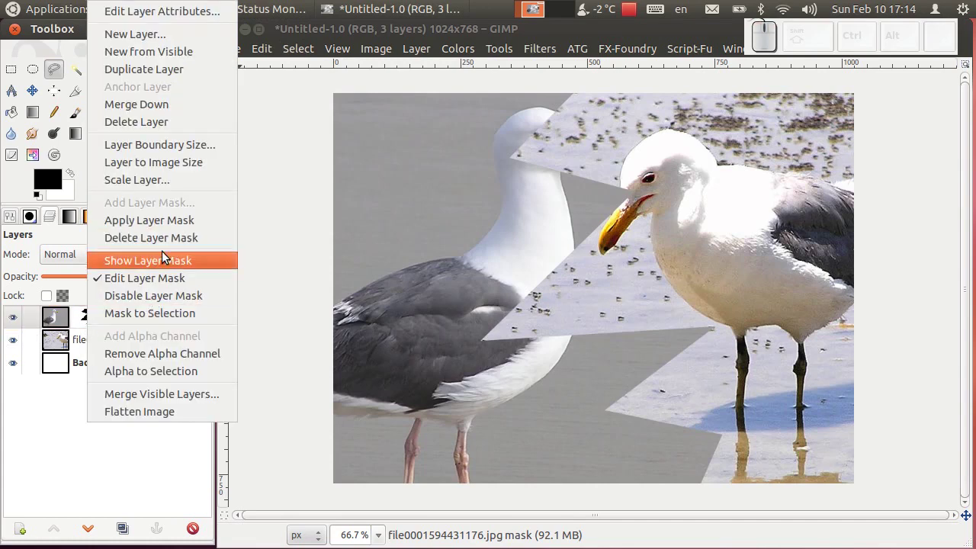
{"action": "left_click_drag", "start_coordinate": [165, 260], "coordinate": [196, 260]}
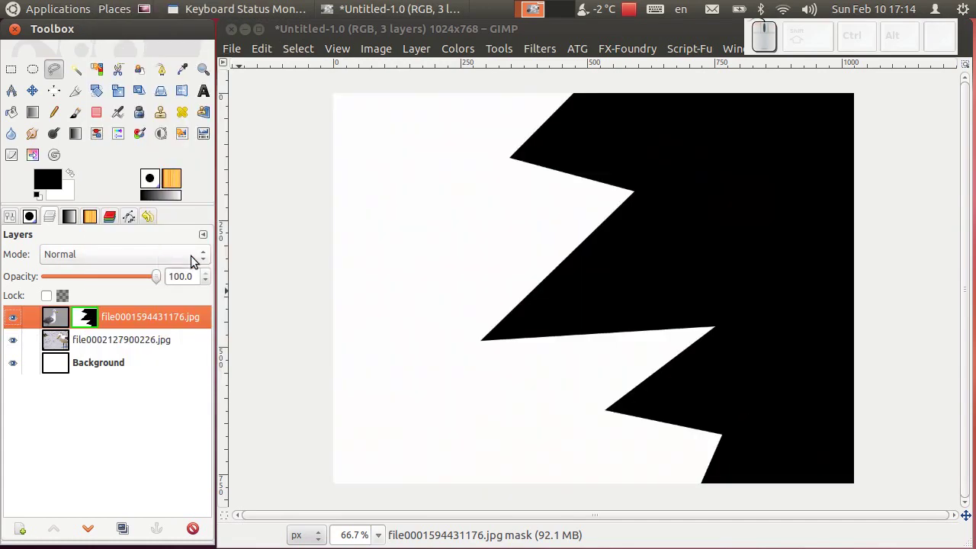
Apply a heavy Gaussian Blur to the mask and turn off Show Layer Mask to view the soft blend
{"action": "left_click", "coordinate": [552, 53]}
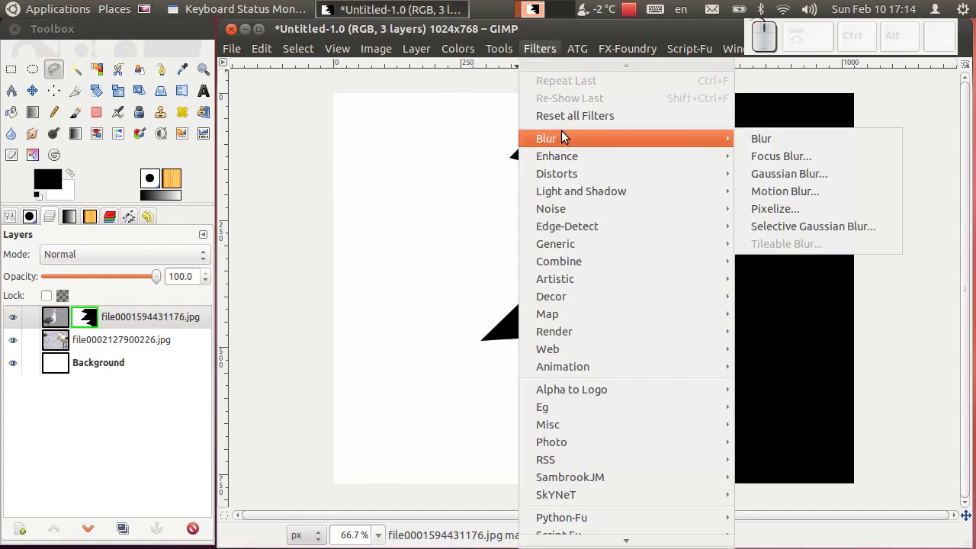
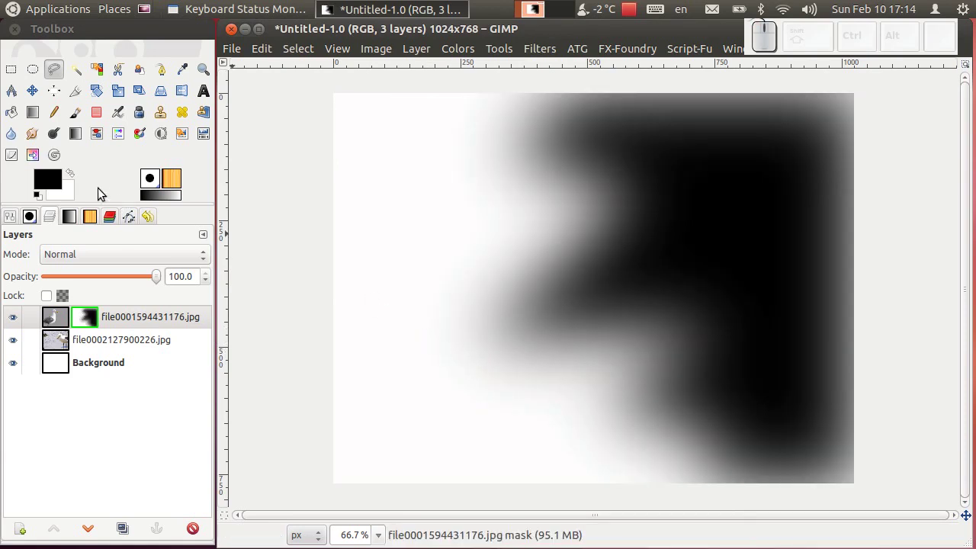
{"action": "right_click", "coordinate": [77, 314]}
{"action": "left_click", "coordinate": [120, 261]}
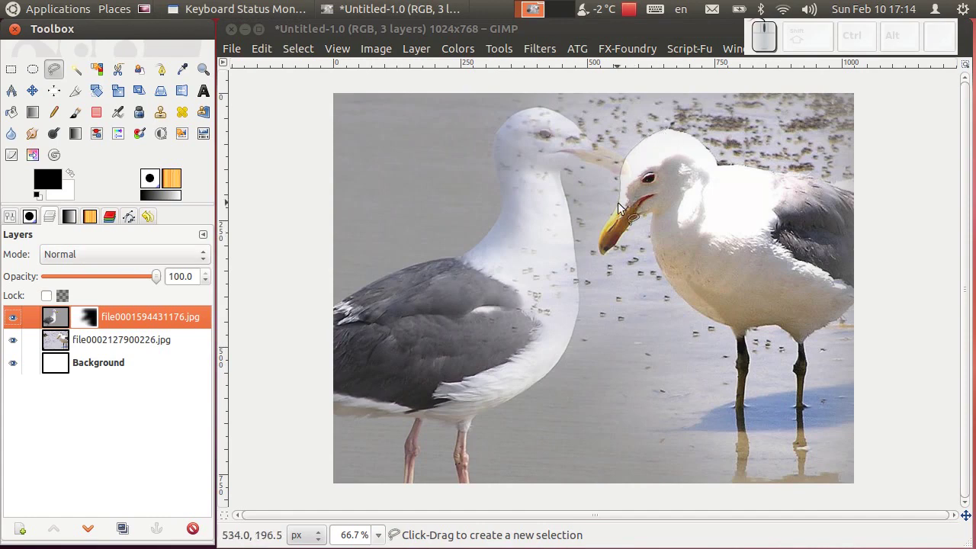
Disable the layer mask and select the entire canvas on the top gull layer's own pixels
{"action": "right_click", "coordinate": [93, 321]}
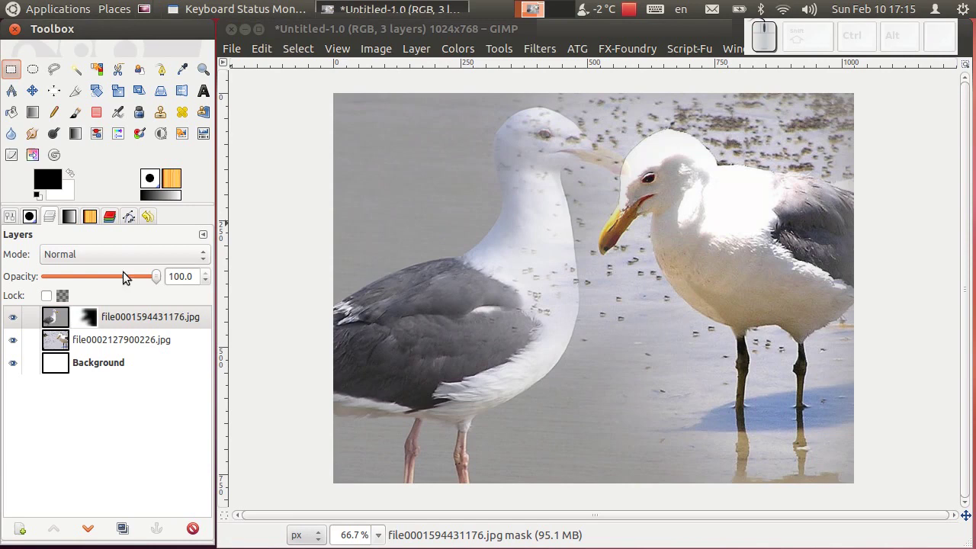
{"action": "left_click", "coordinate": [94, 322]}
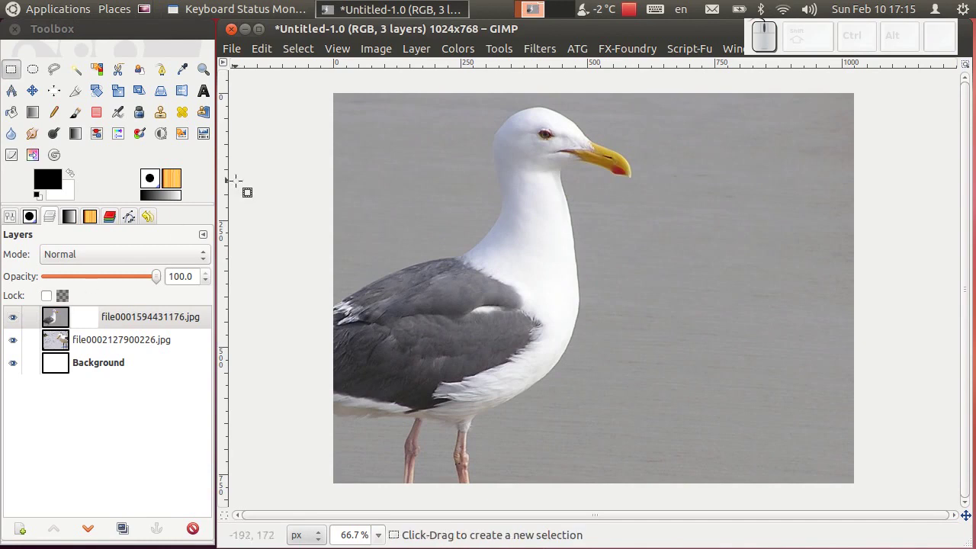
{"action": "left_click", "coordinate": [293, 60]}
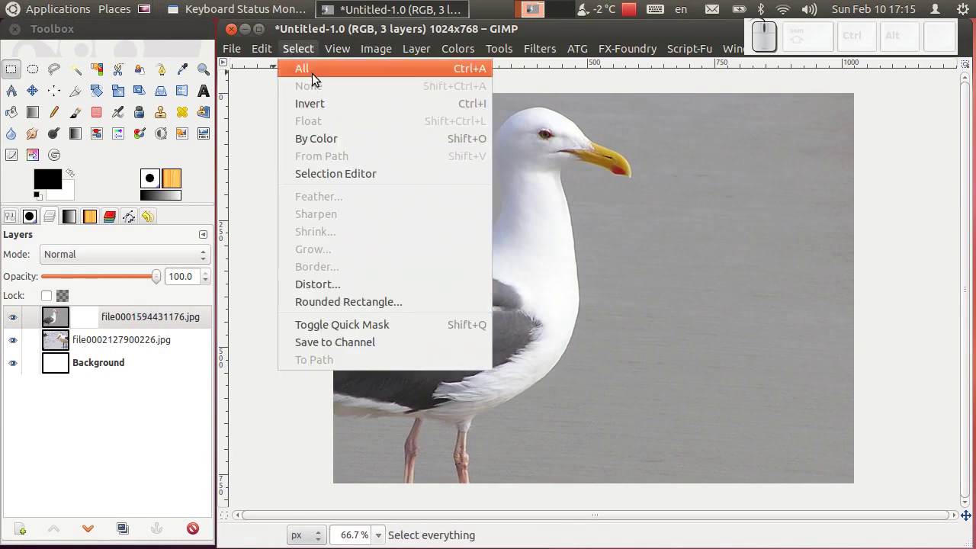
{"action": "left_click", "coordinate": [61, 317]}
{"action": "left_click", "coordinate": [488, 314]}
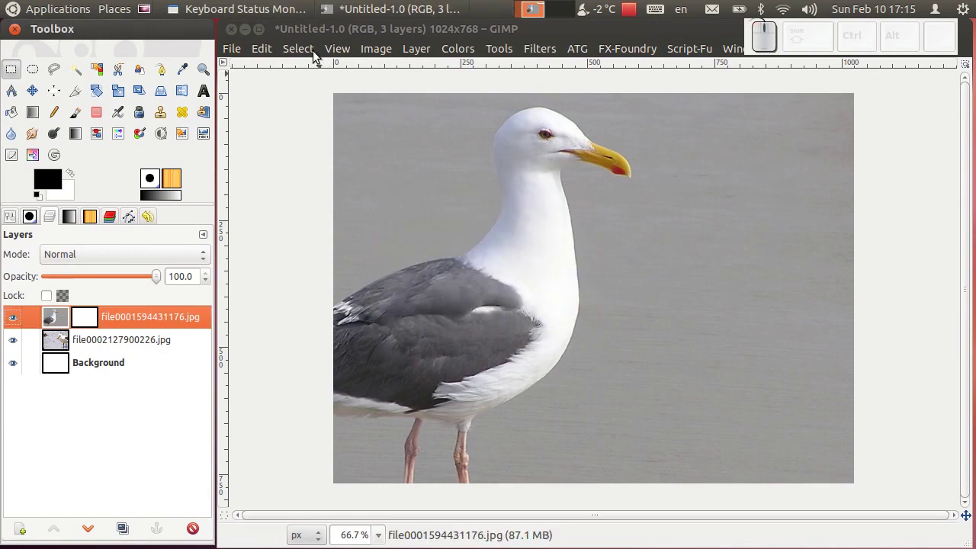
Copy the whole selected gull layer to the clipboard via Edit > Copy
{"action": "left_click_drag", "start_coordinate": [311, 56], "coordinate": [291, 60]}
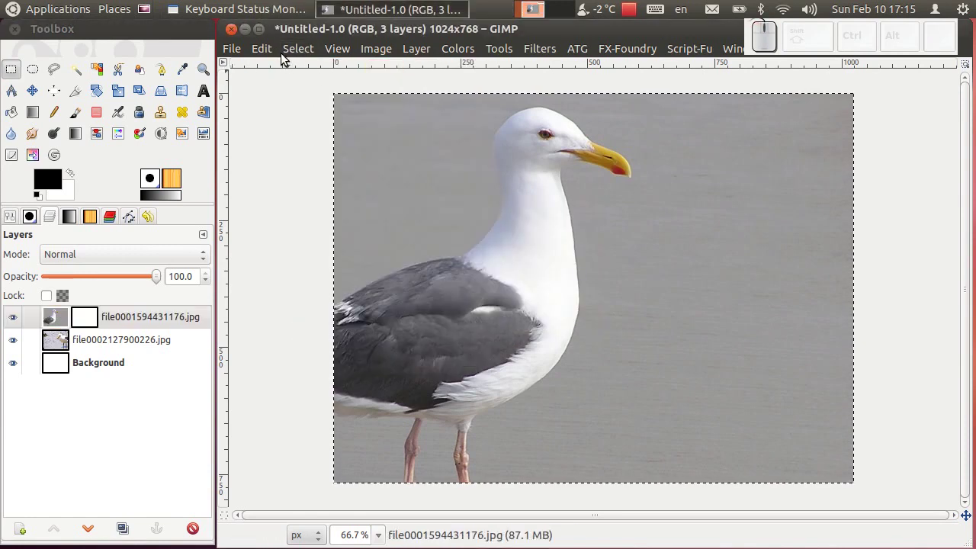
{"action": "left_click", "coordinate": [273, 54]}
{"action": "left_click", "coordinate": [290, 163]}
{"action": "left_click", "coordinate": [96, 320]}
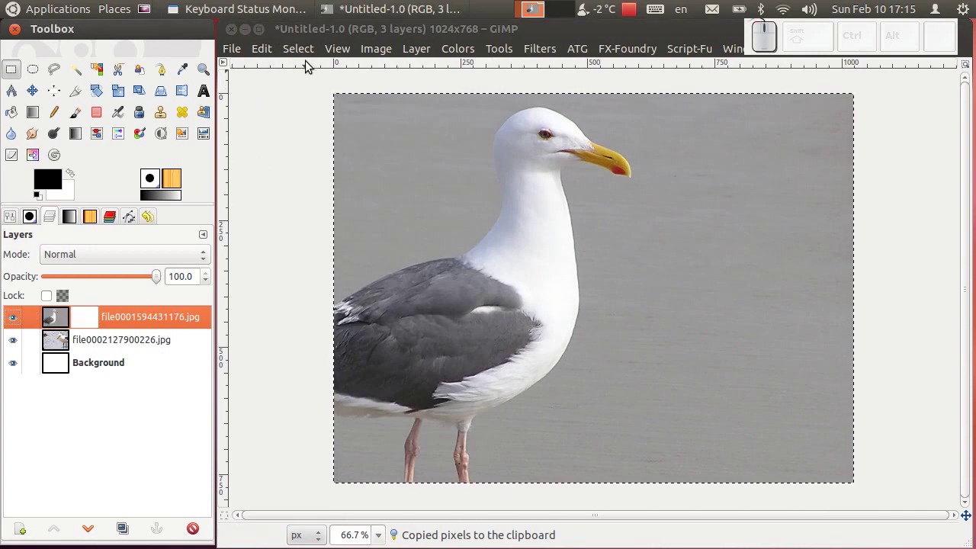
{"action": "left_click", "coordinate": [270, 56]}
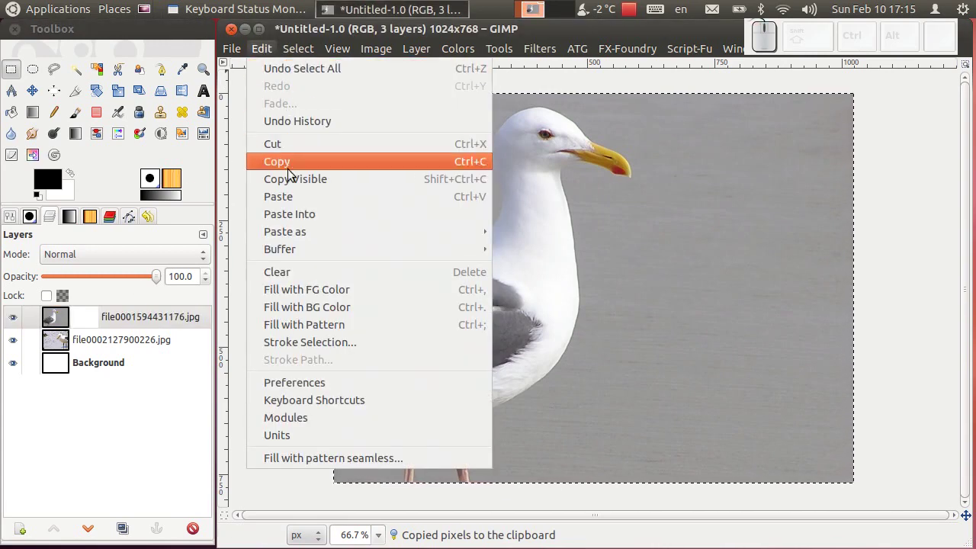
Paste the copied gull pixels and anchor the floating selection into the layer mask
{"action": "left_click", "coordinate": [301, 199]}
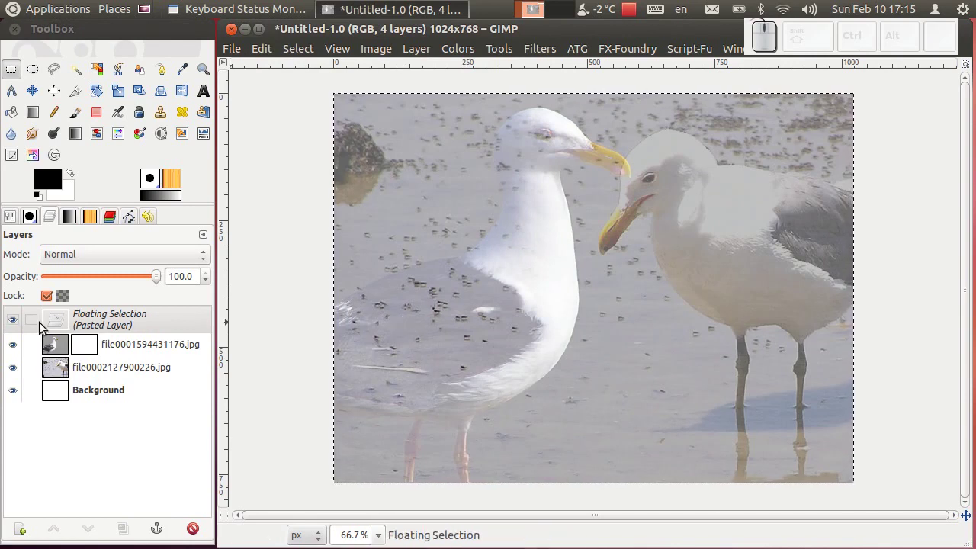
{"action": "right_click", "coordinate": [57, 324]}
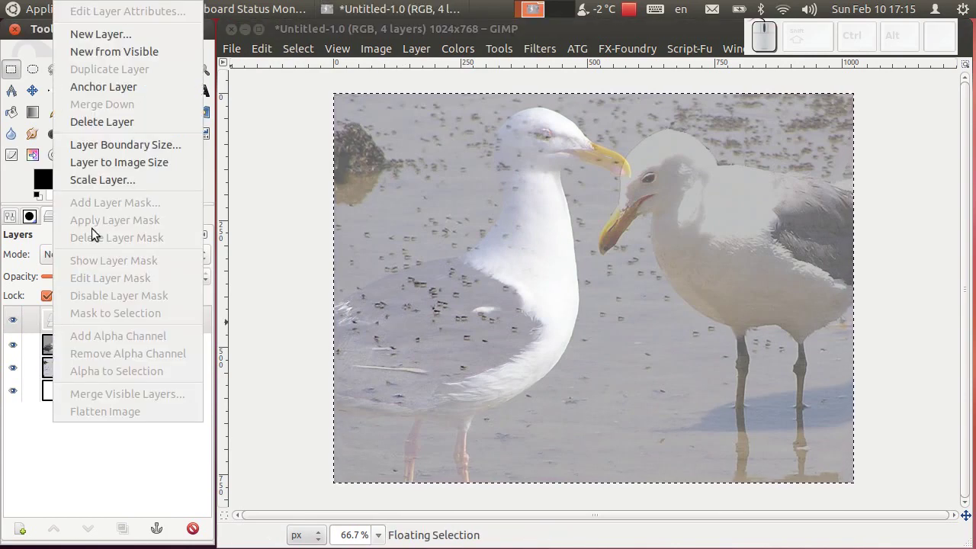
{"action": "left_click", "coordinate": [125, 87]}
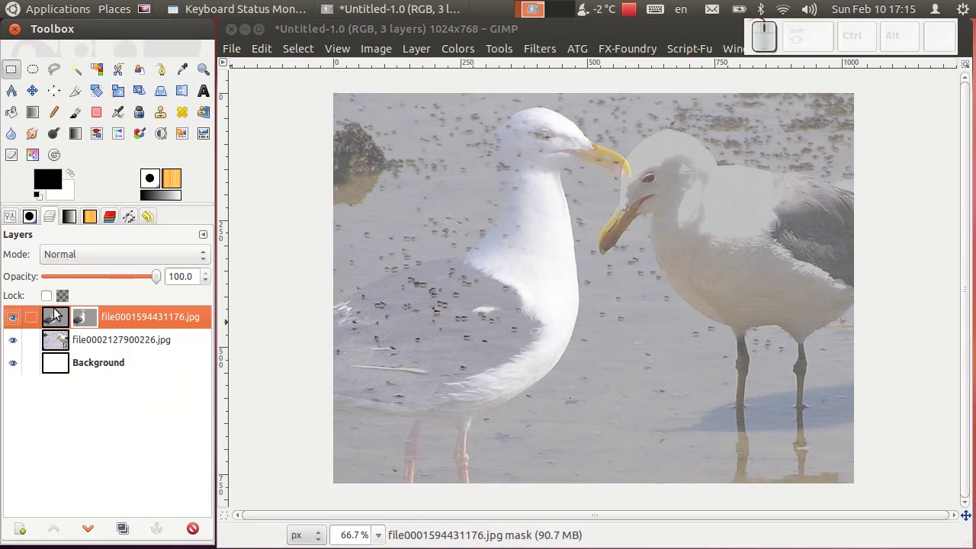
Inspect the mask contents alone, then re-enable the mask for the blended view of both gulls
{"action": "right_click", "coordinate": [98, 321]}
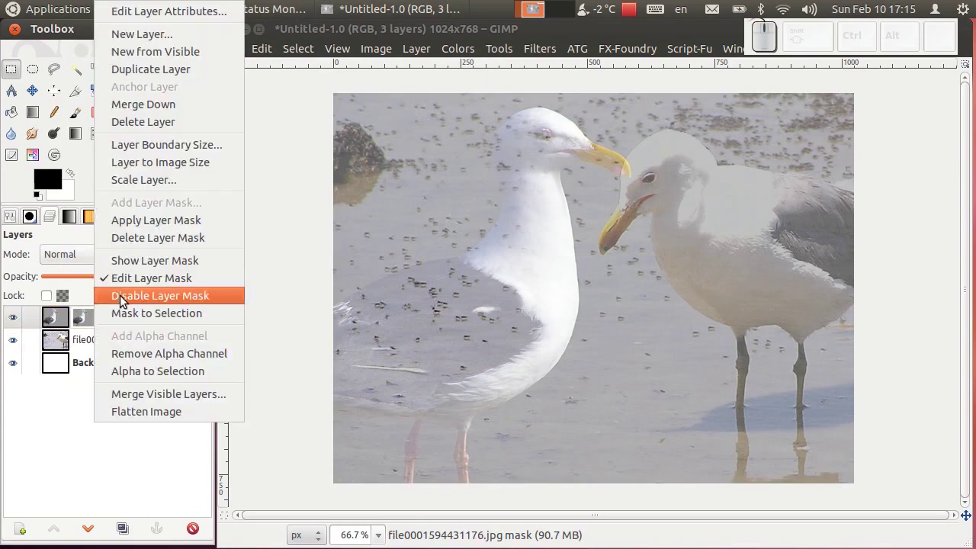
{"action": "left_click", "coordinate": [148, 269]}
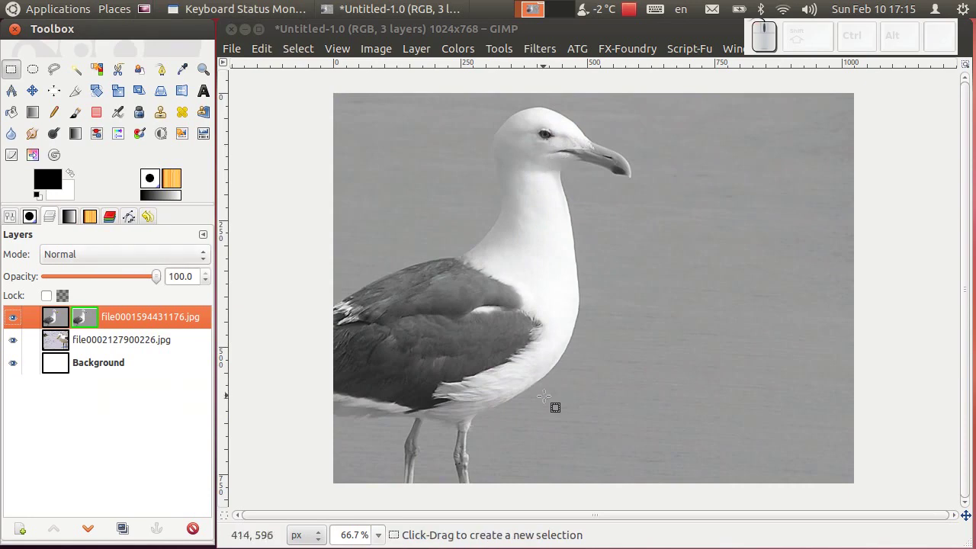
{"action": "left_click", "coordinate": [61, 321]}
{"action": "right_click", "coordinate": [70, 318]}
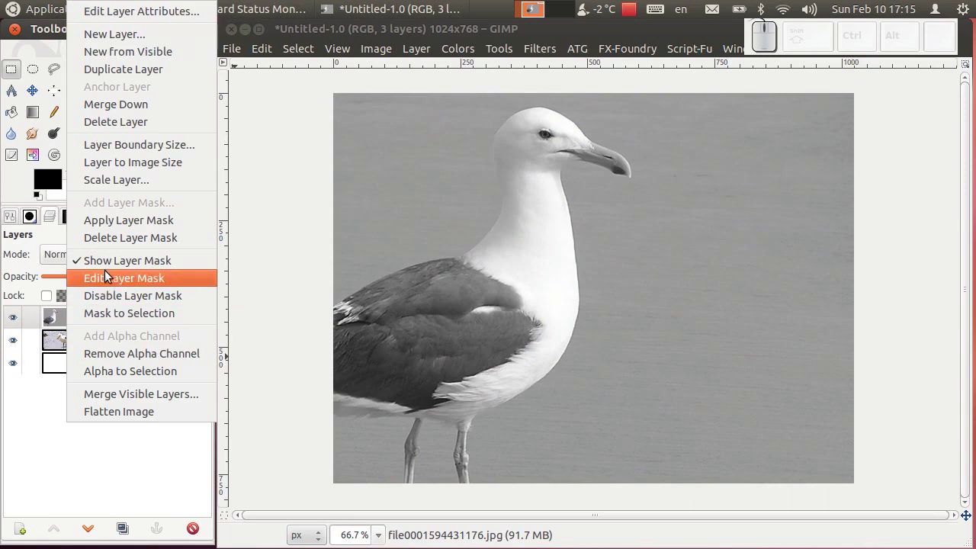
{"action": "left_click", "coordinate": [111, 281]}
{"action": "right_click", "coordinate": [92, 325]}
{"action": "left_click", "coordinate": [112, 269]}
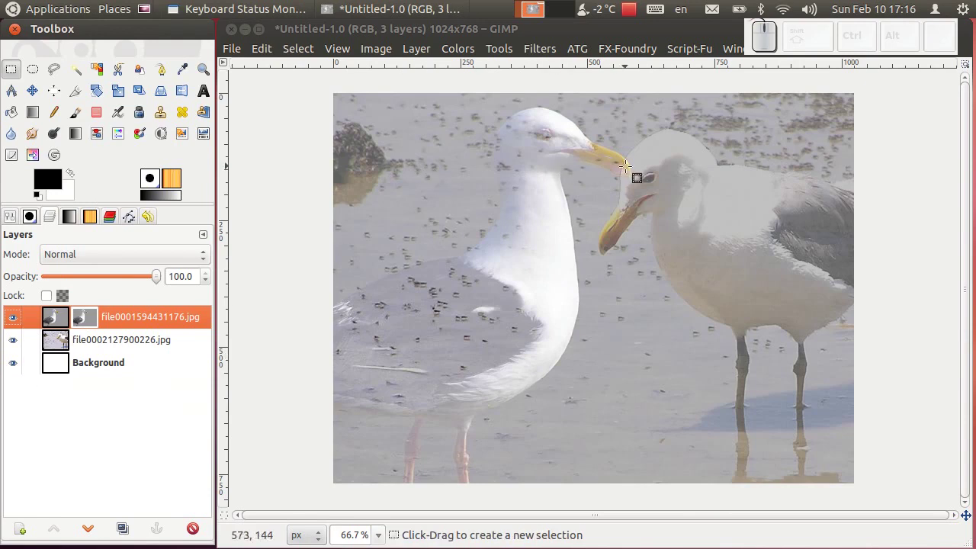